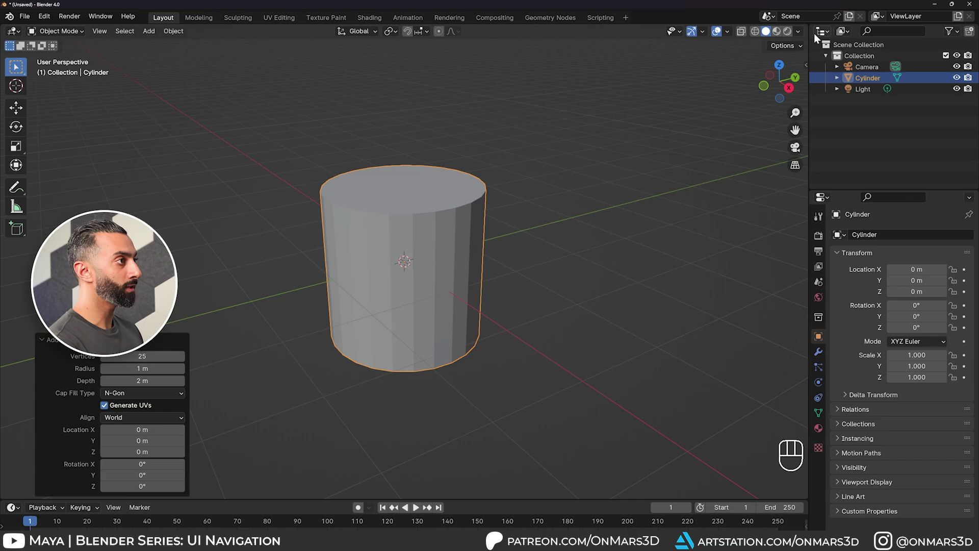
Delete the cylinder and immediately restore it with an undo.
drag(801, 35, 587, 212)
click(587, 212)
drag(570, 298, 533, 301)
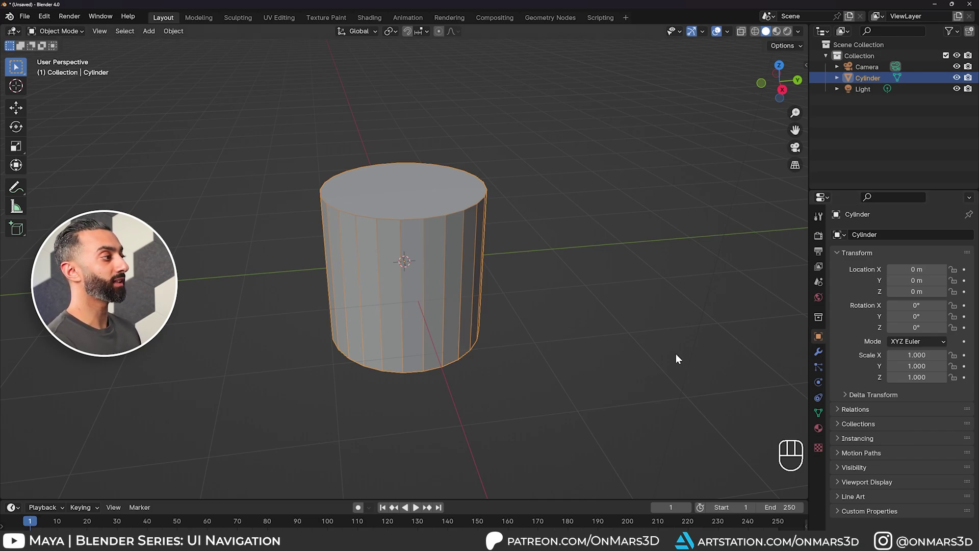
key(Delete)
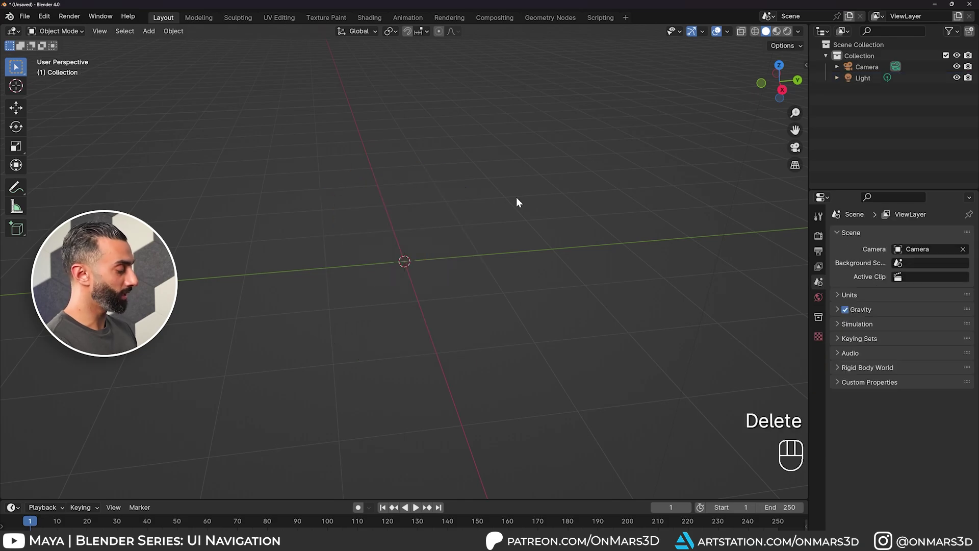
key(shift+a)
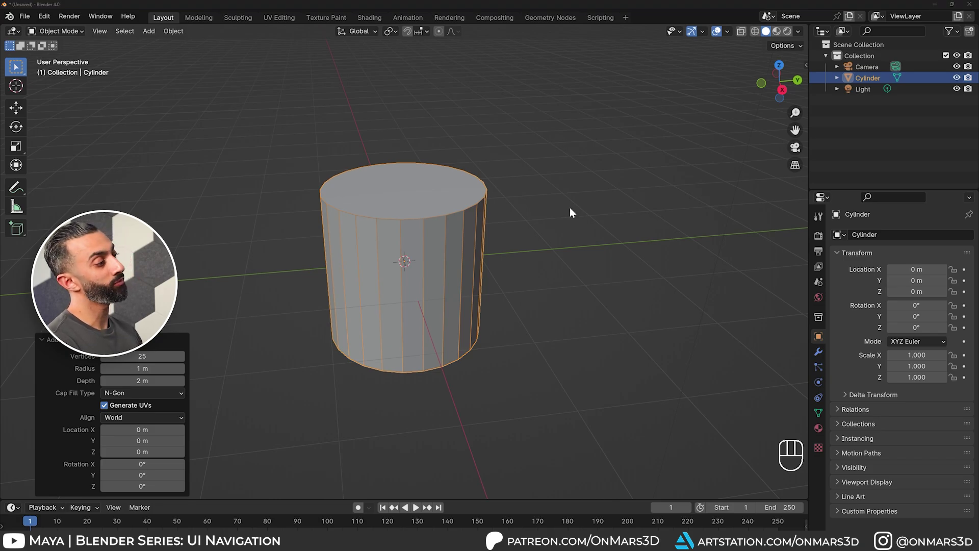
Reopen the cylinder's creation settings panel (25 vertices, 1 m radius, 2 m depth) with F9.
click(572, 213)
click(428, 222)
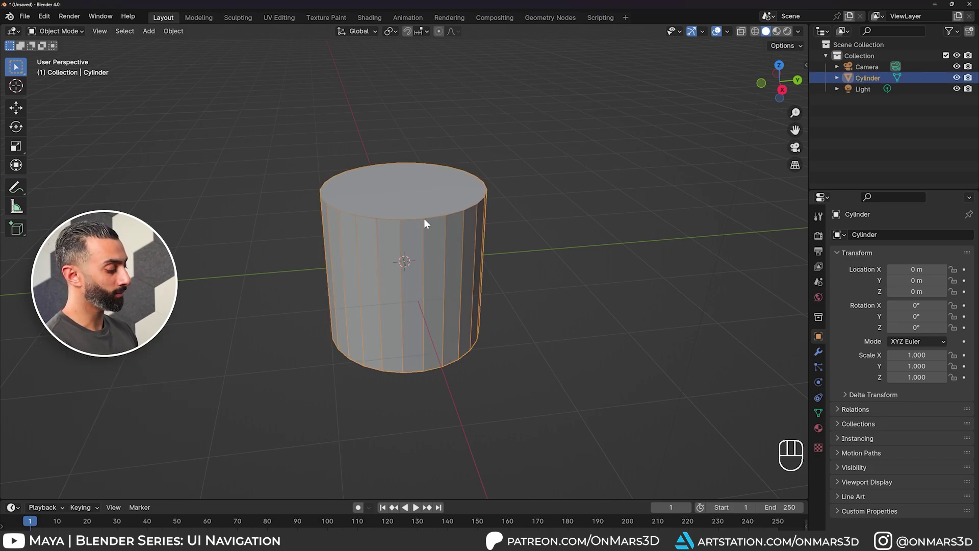
key(F9)
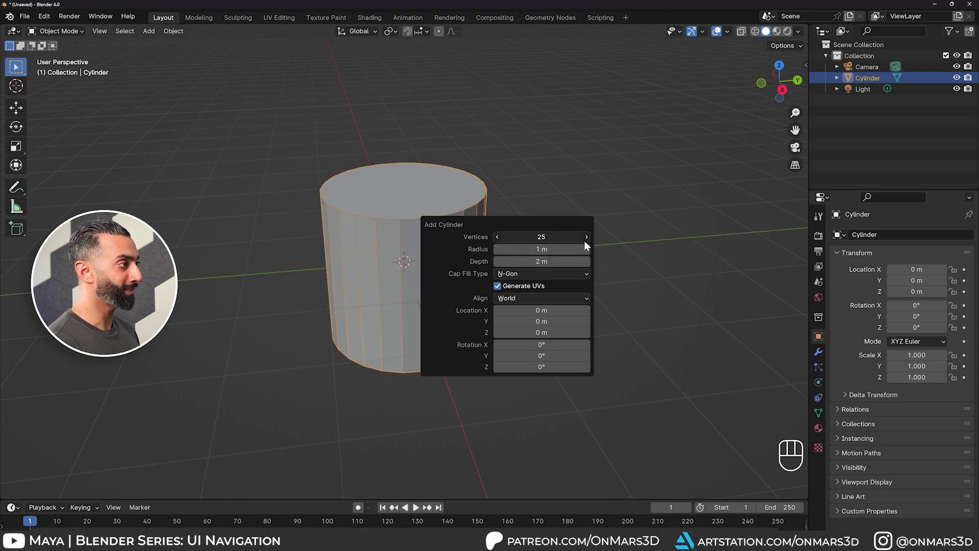
Add a 5 m cube and move it beside the cylinder to about X -1.78, Y -5.52, Z 1.82 m.
key(shift+a)
key(g)
click(285, 175)
key(F9)
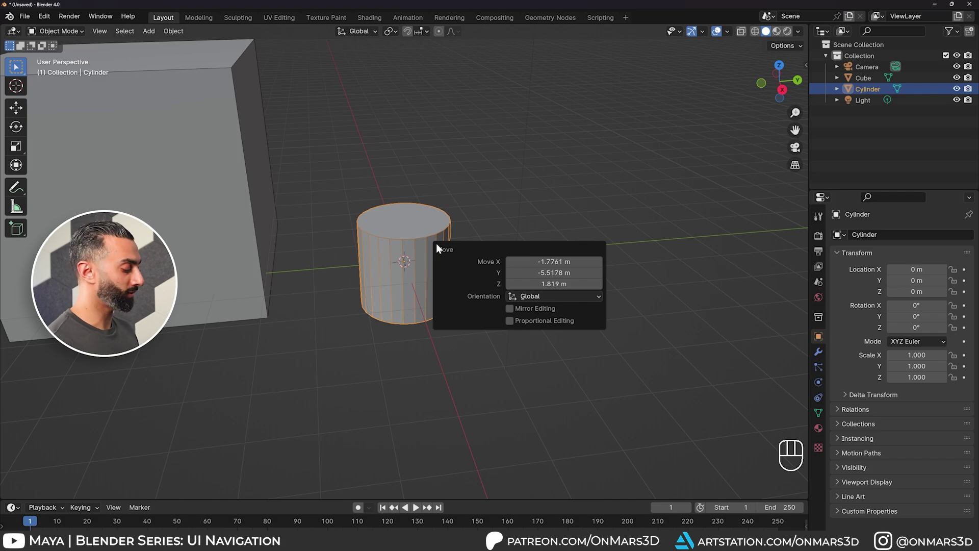
drag(516, 168, 214, 178)
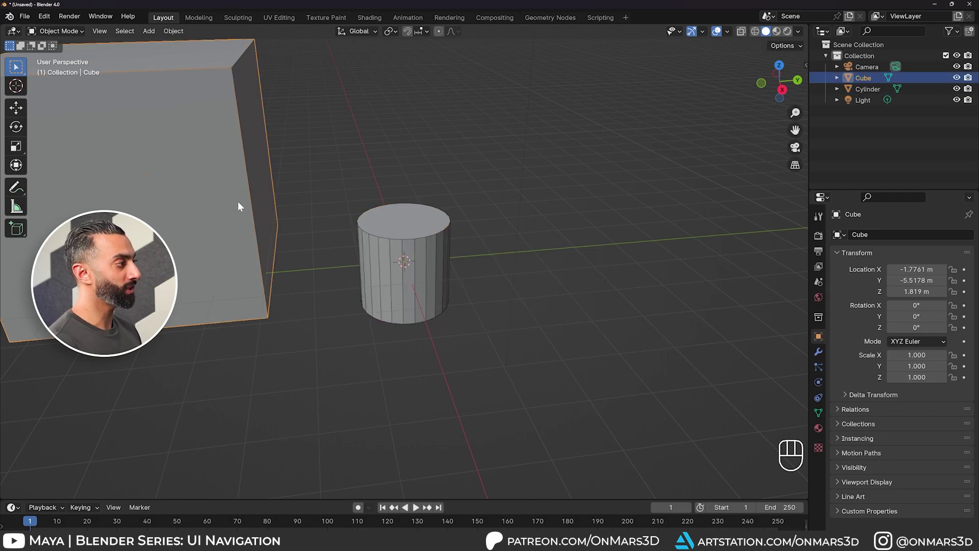
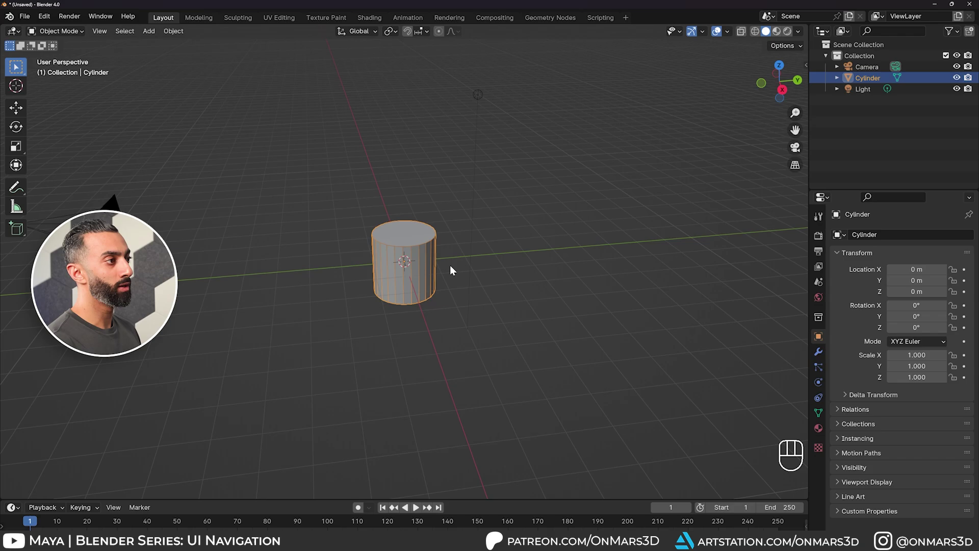
Orbit the view around the cylinder to examine the scene from several sides.
middle_click(456, 292)
drag(470, 295, 491, 295)
drag(491, 296, 571, 297)
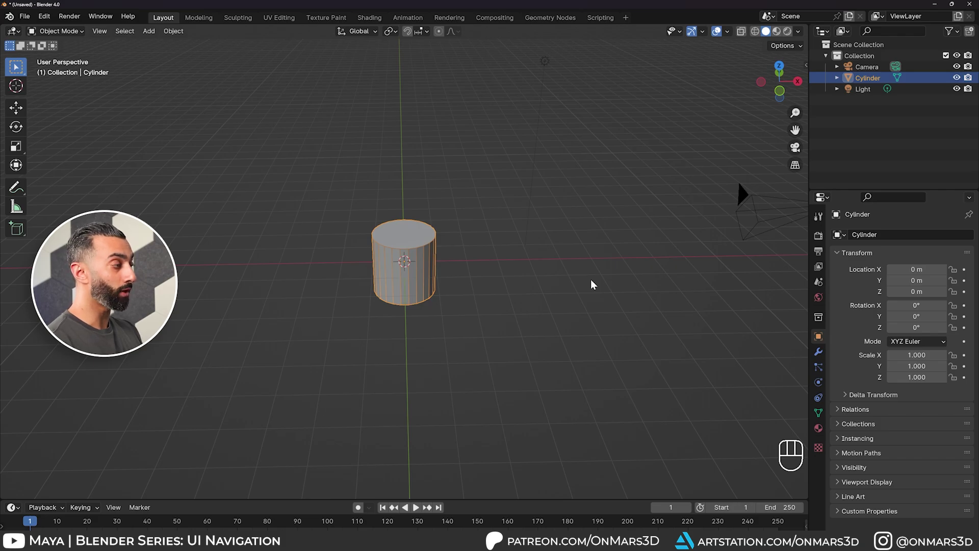
drag(646, 274, 435, 275)
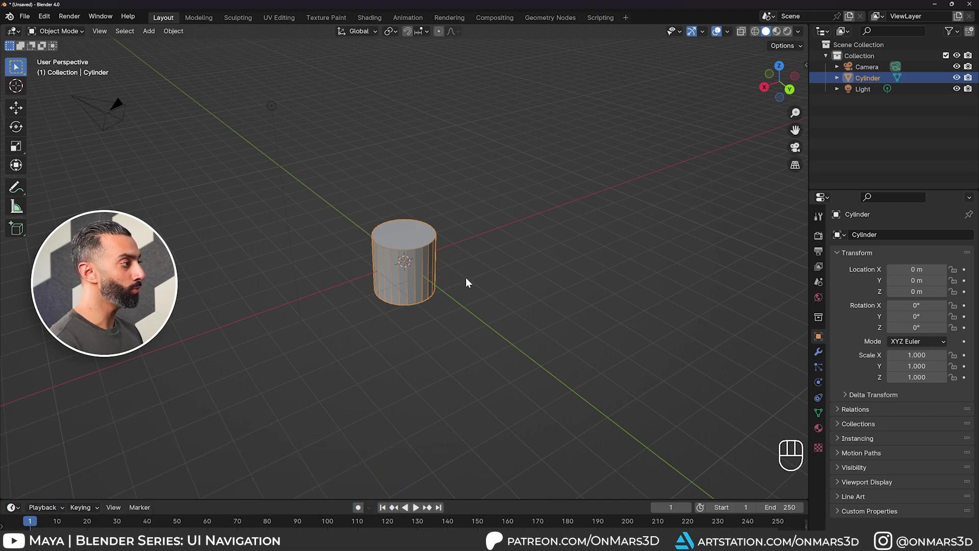
drag(467, 280, 458, 265)
drag(509, 292, 558, 313)
Pan across the scene, then frame the view closely on the selected cylinder.
drag(612, 311, 514, 281)
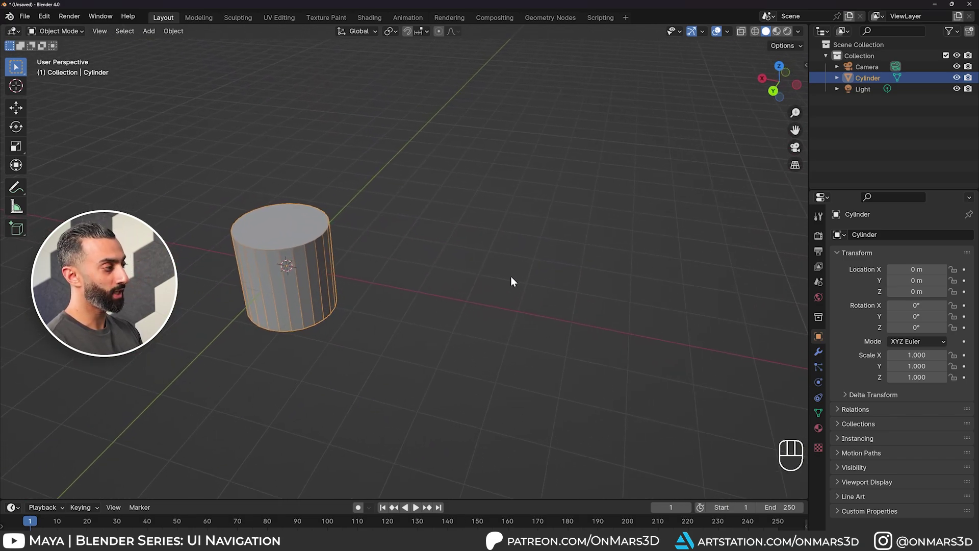
drag(387, 279, 459, 267)
key(KP_Decimal)
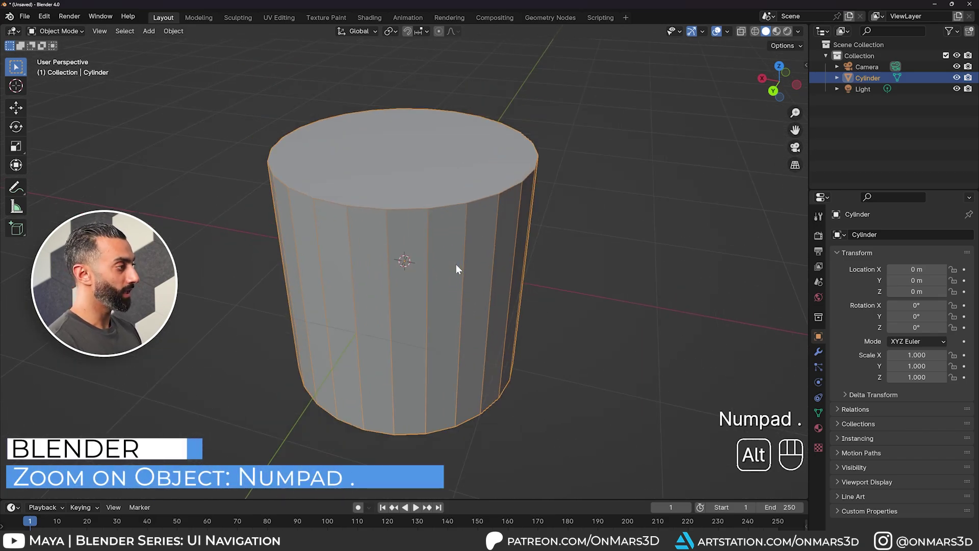
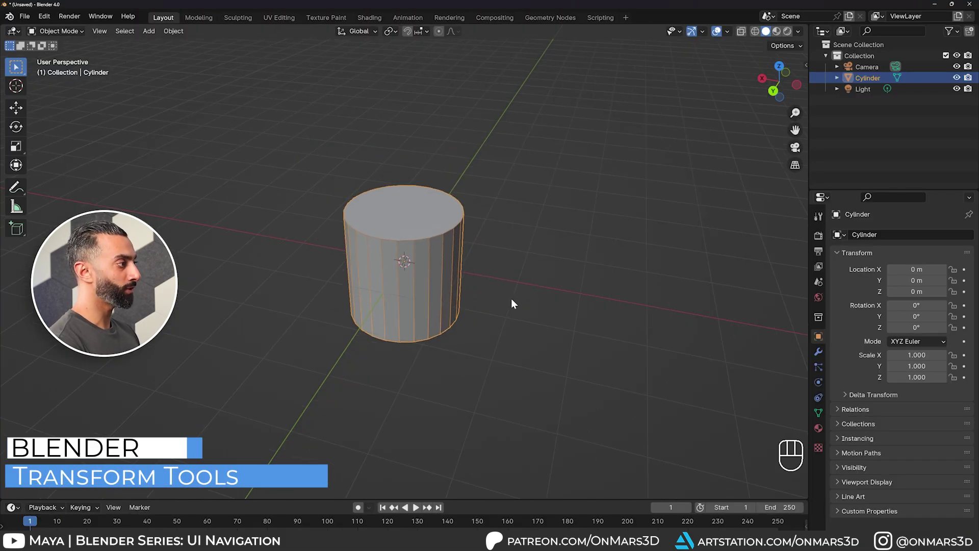
Freely move, tilt by 10.398° on X, and scale the cylinder to 0.983.
middle_click(521, 297)
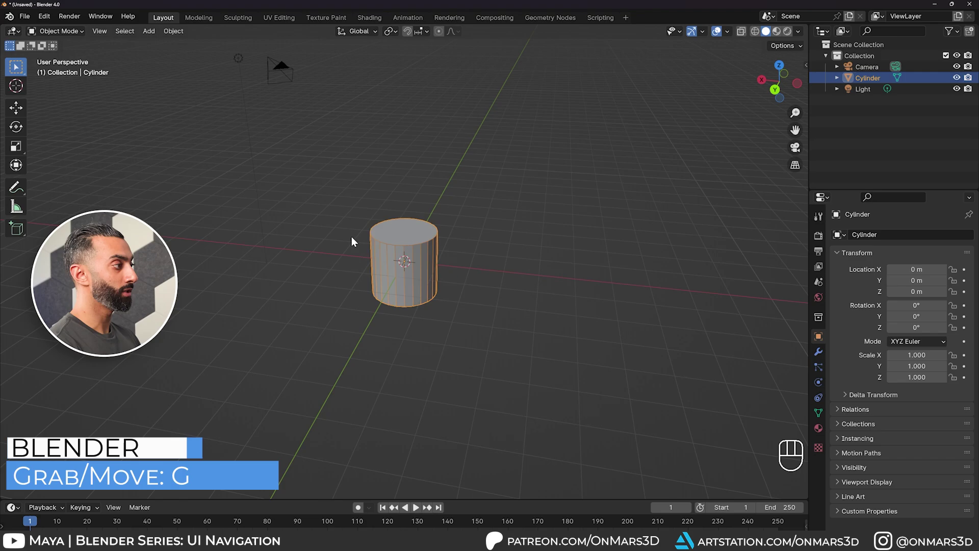
key(g)
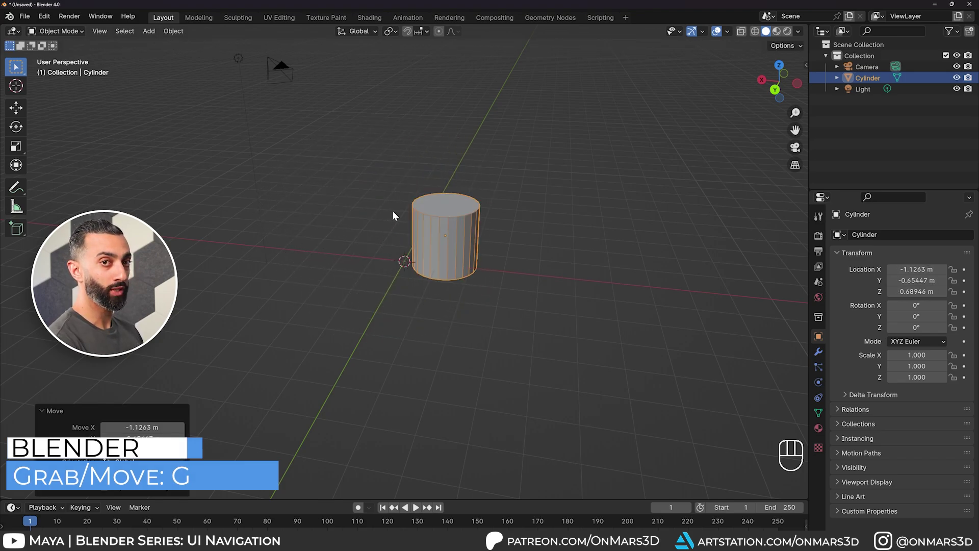
key(r)
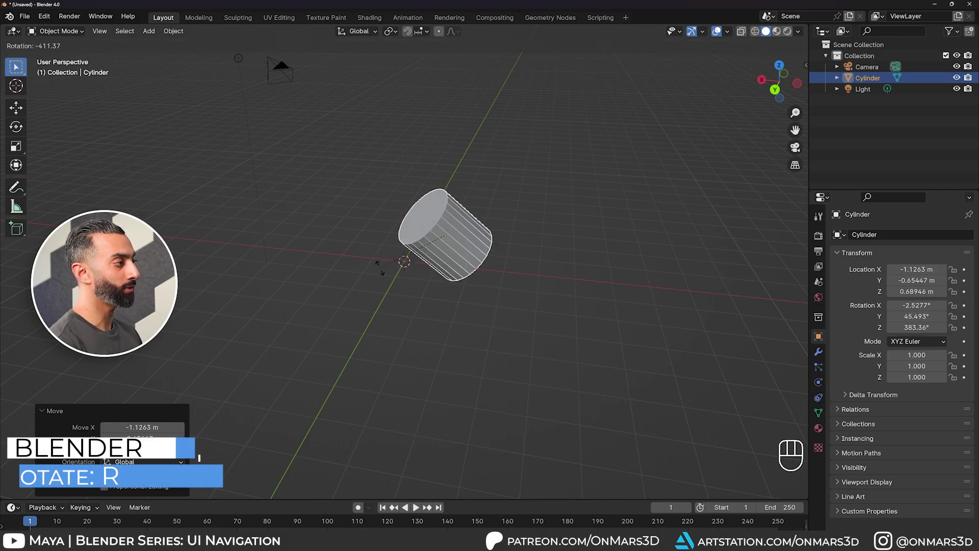
click(389, 154)
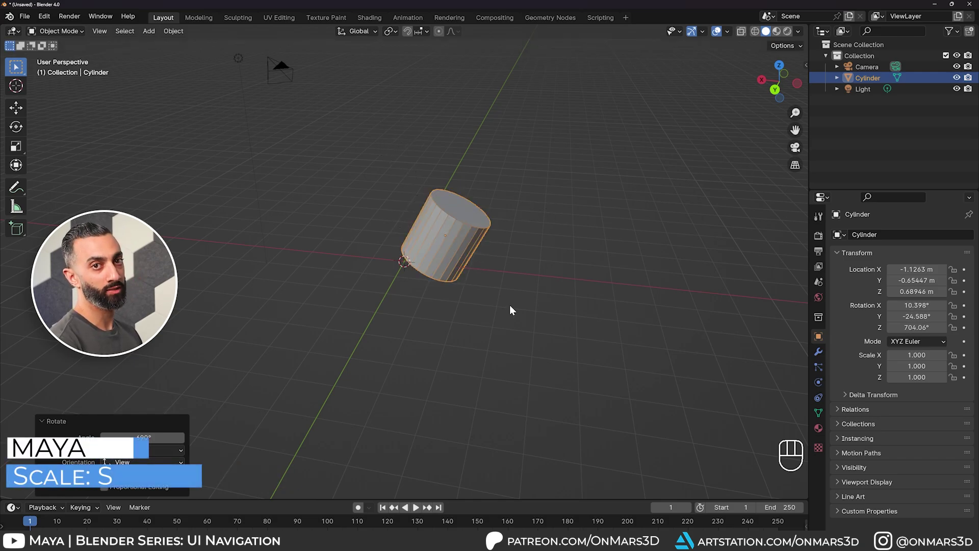
key(s)
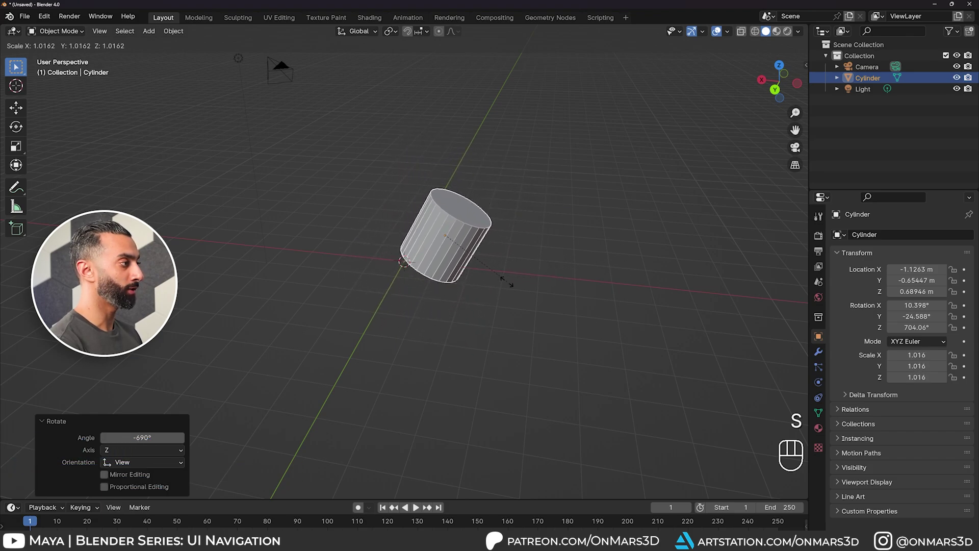
click(507, 287)
Set the cylinder's location to -1.1263 m on every axis and show its modifier settings.
drag(532, 289, 535, 293)
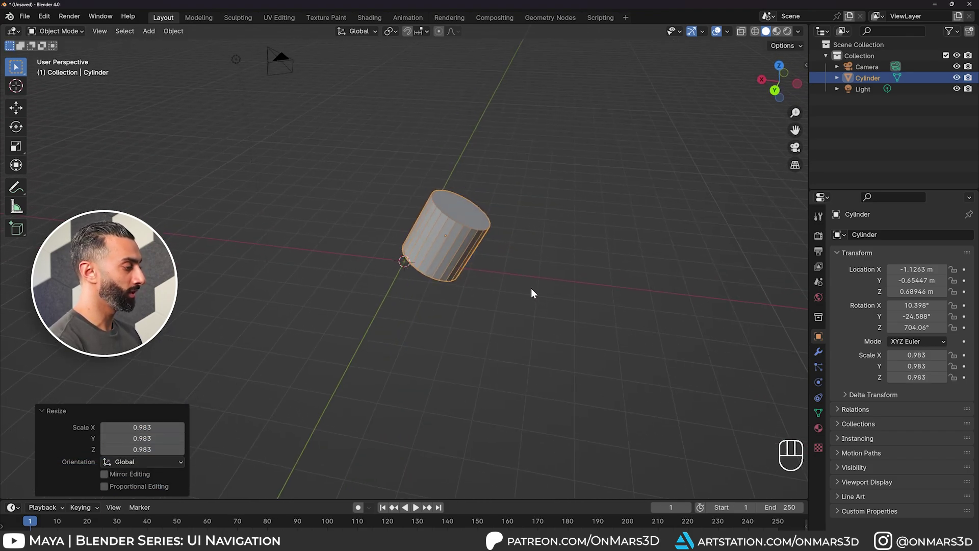
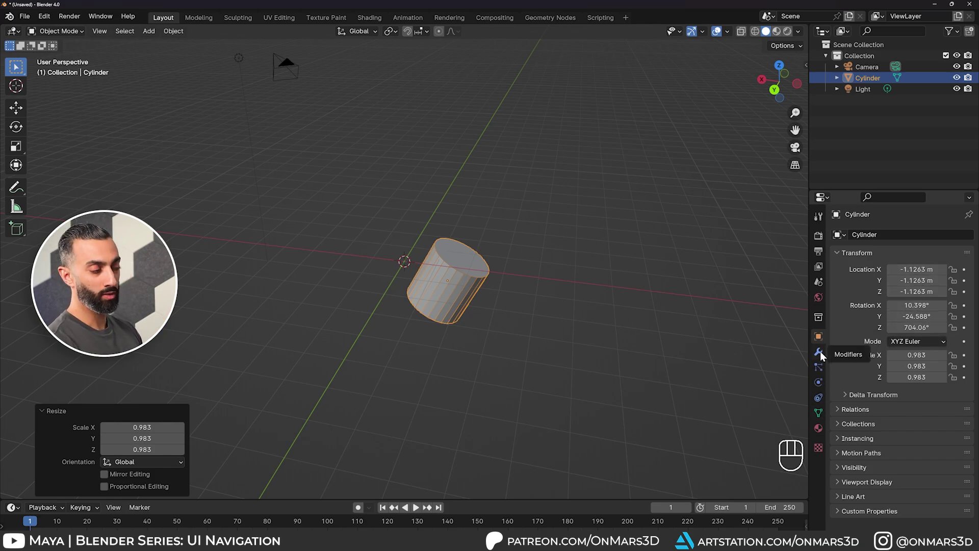
click(822, 357)
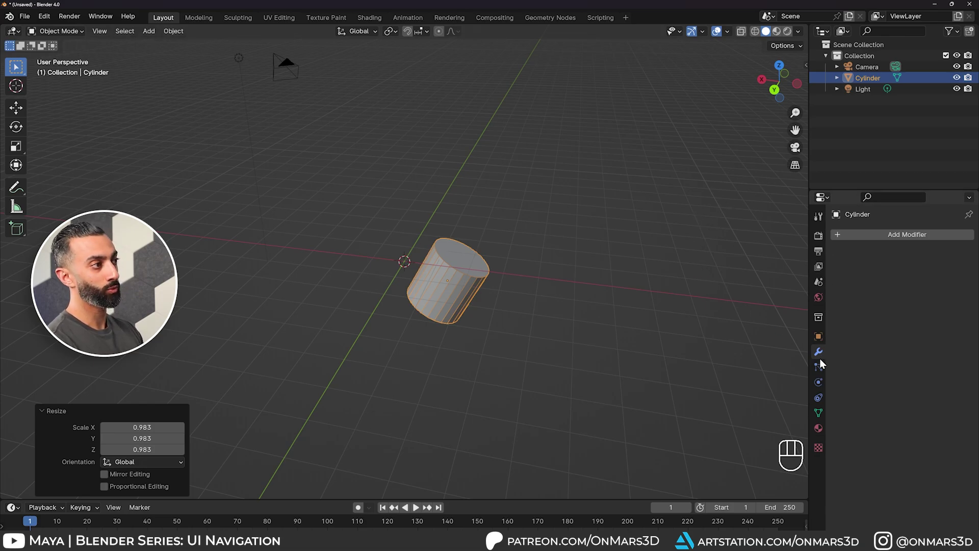
middle_click(722, 256)
Zero the cylinder's Location and Rotation X/Y/Z in the N sidebar, keeping the 0.983 scale.
key(n)
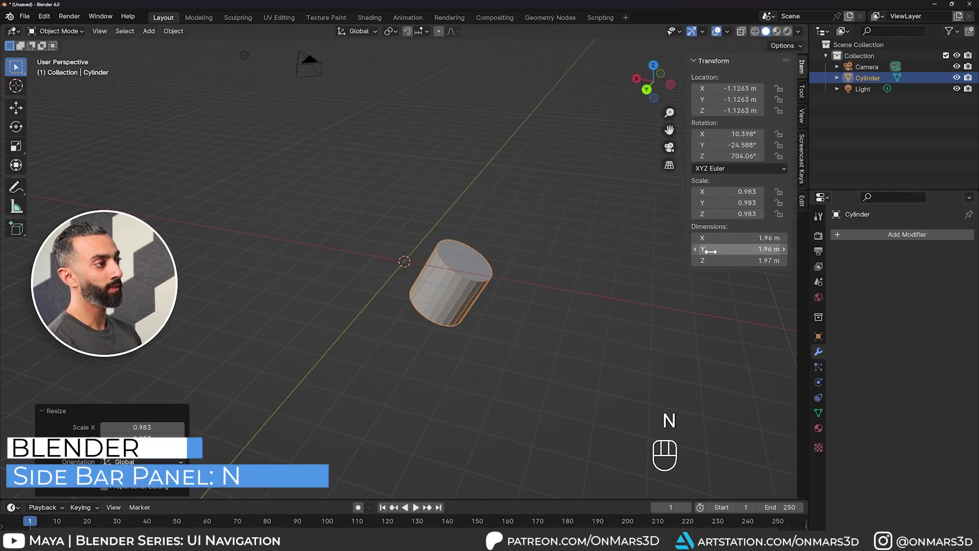
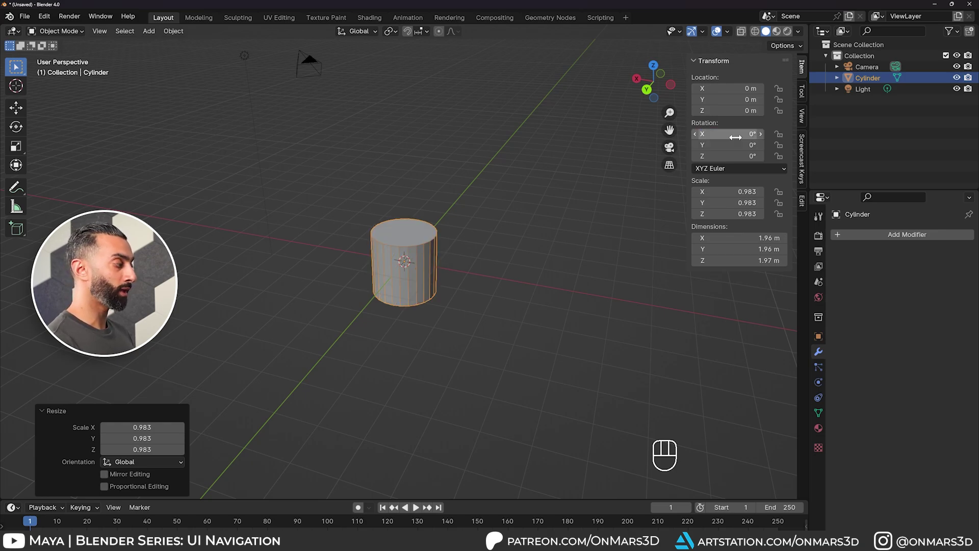
drag(517, 286, 435, 290)
drag(453, 226, 465, 231)
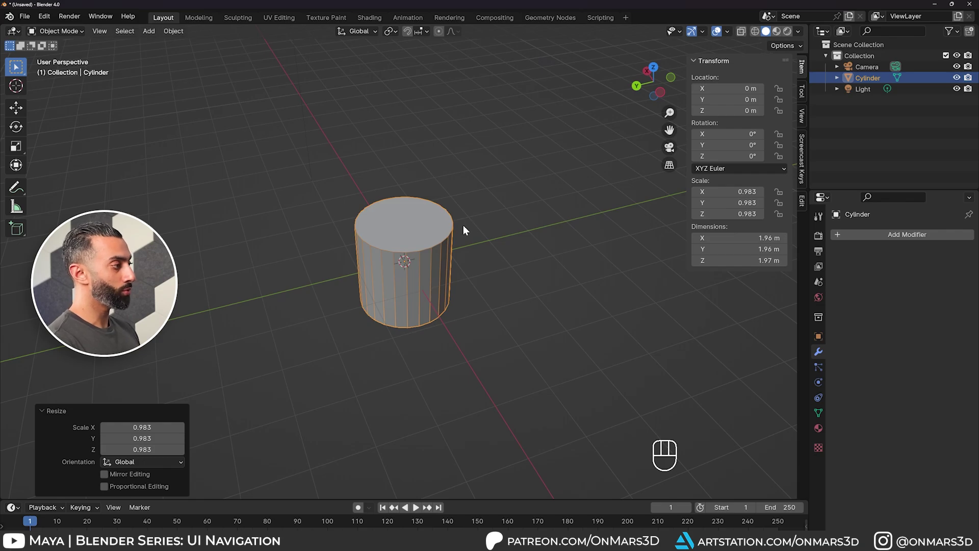
drag(467, 236, 521, 235)
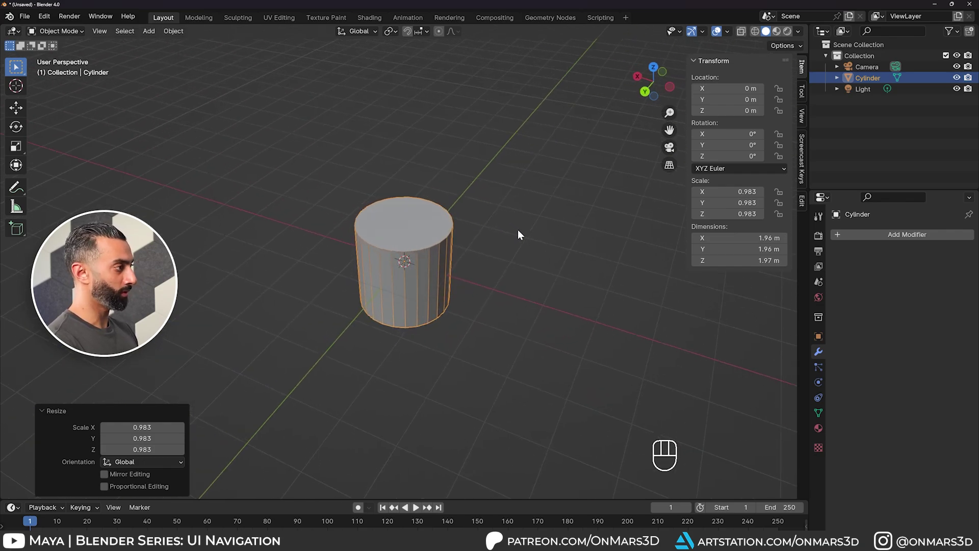
key(g)
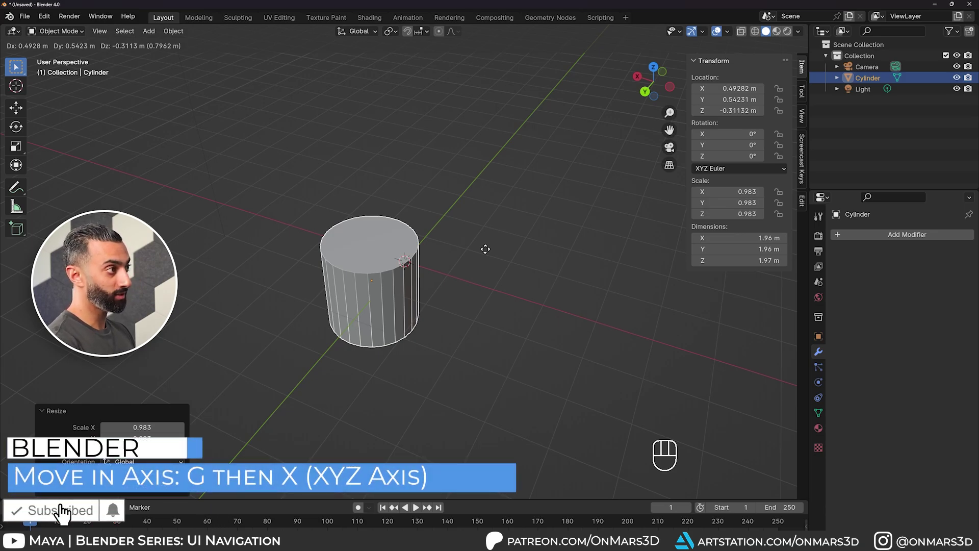
key(x)
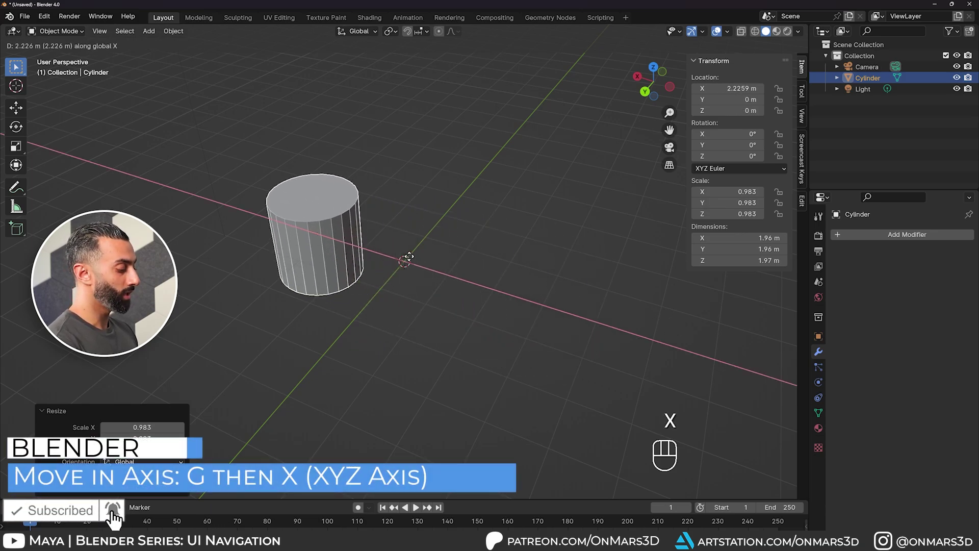
key(y)
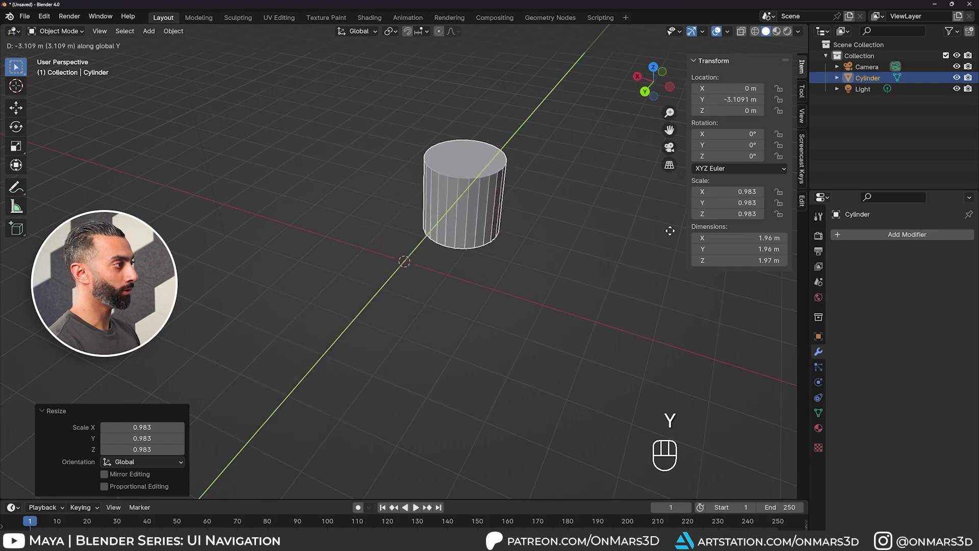
key(z)
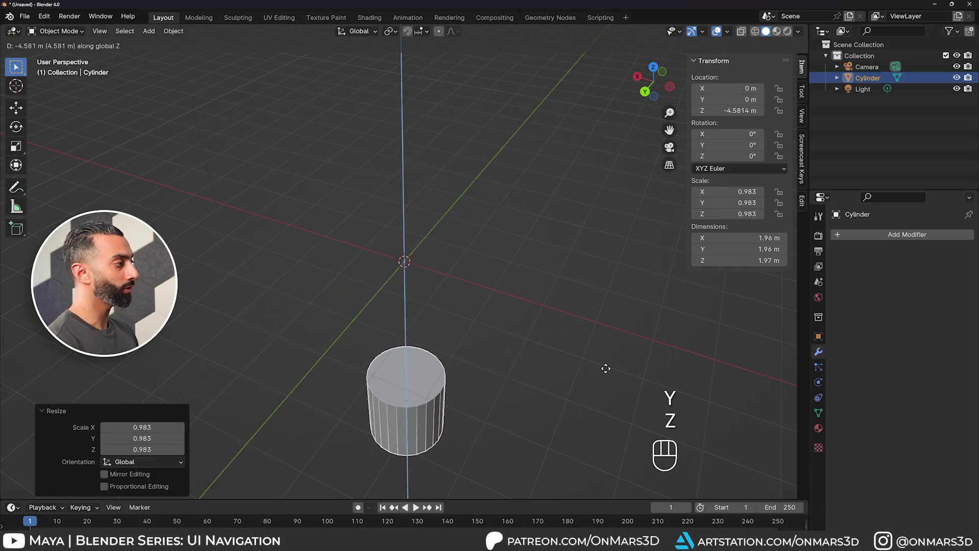
click(617, 195)
key(ctrl+z)
drag(543, 227, 579, 190)
drag(409, 286, 377, 286)
drag(425, 247, 440, 253)
drag(457, 258, 496, 248)
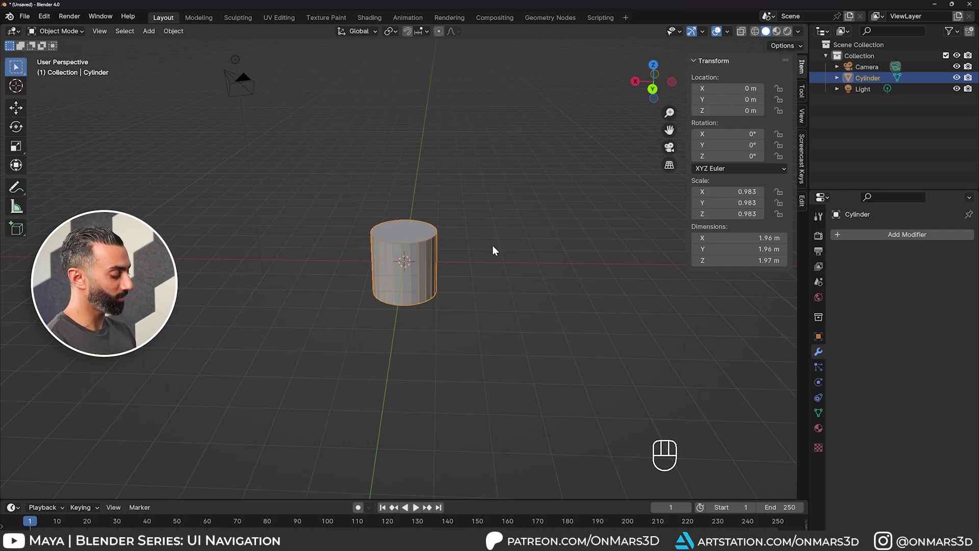
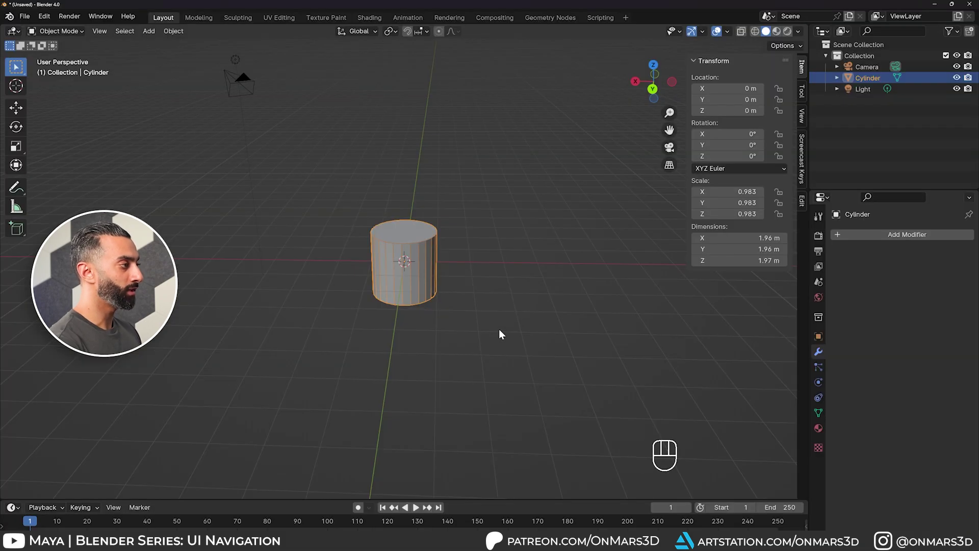
Move the cylinder with Y locked (Shift+Y) to X 3.3825 m and Z 3.3994 m.
middle_click(523, 283)
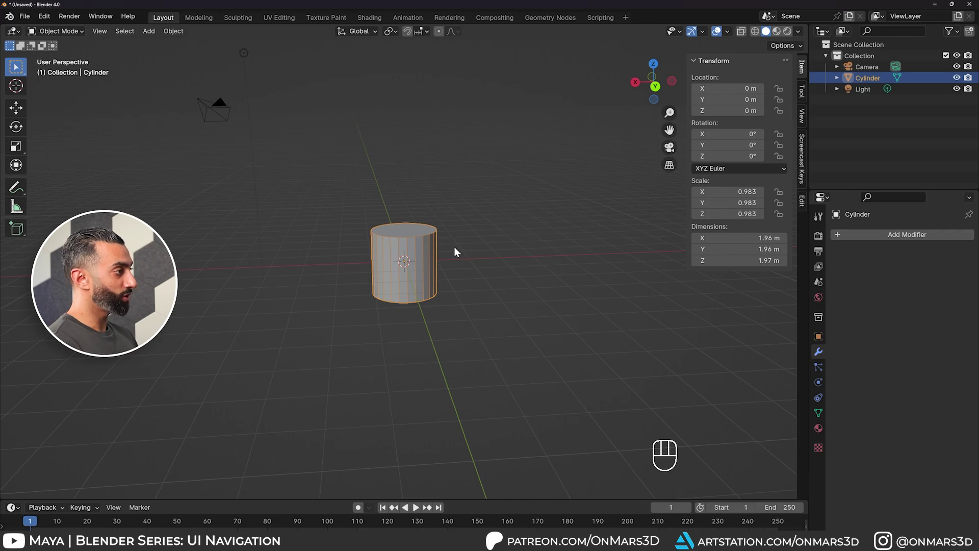
key(g)
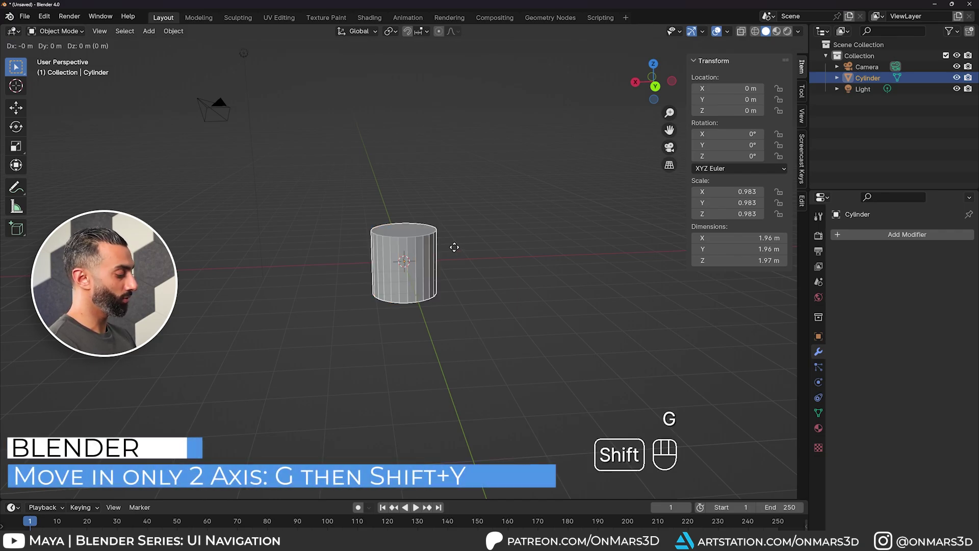
key(shift+y)
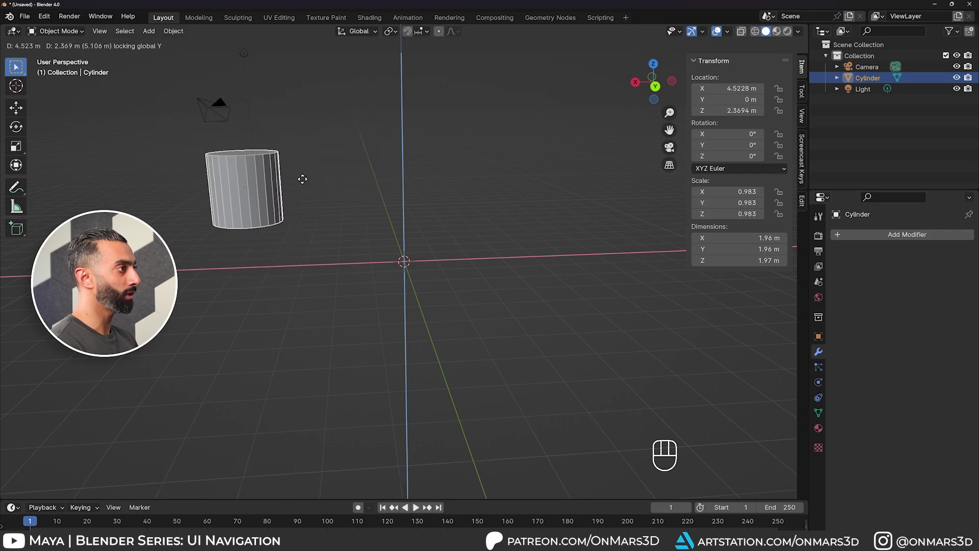
drag(336, 141, 581, 198)
Orbit the view around the scene to inspect the moved cylinder.
drag(581, 198, 487, 217)
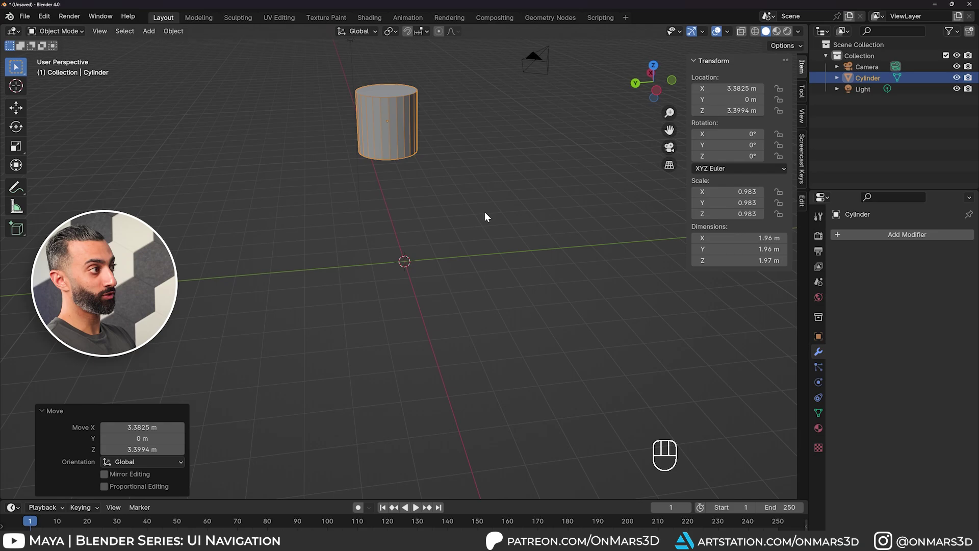
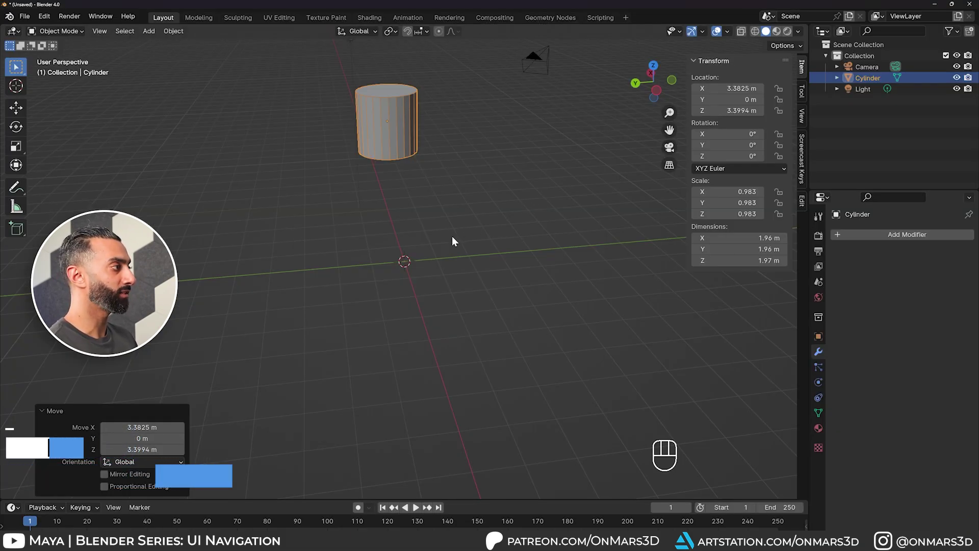
drag(495, 261, 545, 243)
drag(505, 243, 528, 263)
drag(394, 284, 342, 267)
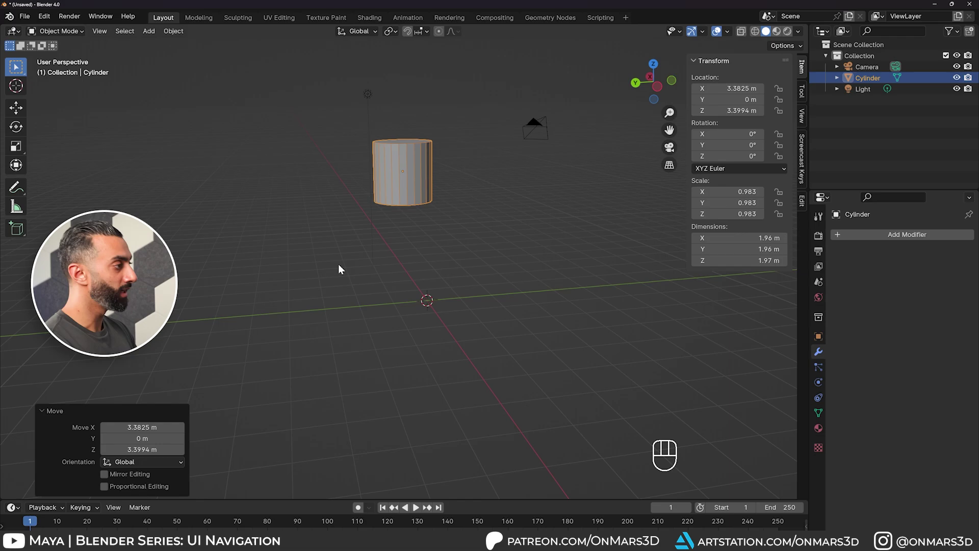
Move the cylinder with X locked (Shift+X) to Y 2.6878 m, Z 0.96867 m, and activate the interactive Move tool.
key(g)
key(shift+x)
click(264, 344)
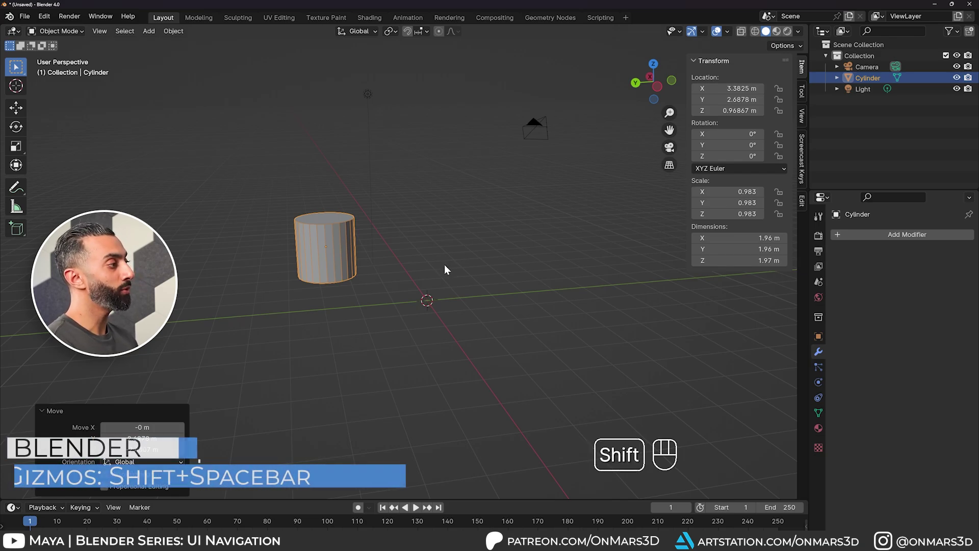
key(shift+space)
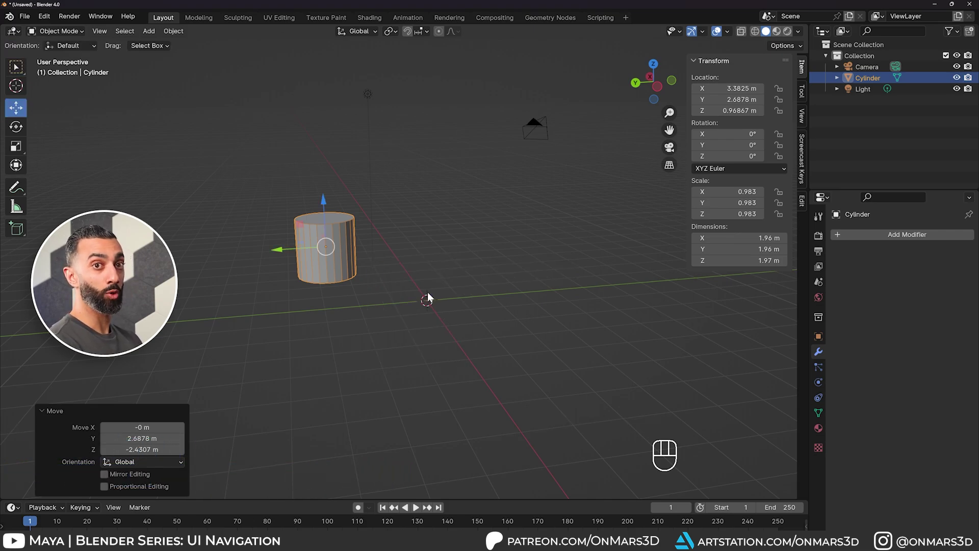
drag(333, 323, 453, 318)
Try Y- and Z-constrained moves of the cylinder and cancel them, keeping its position.
key(g)
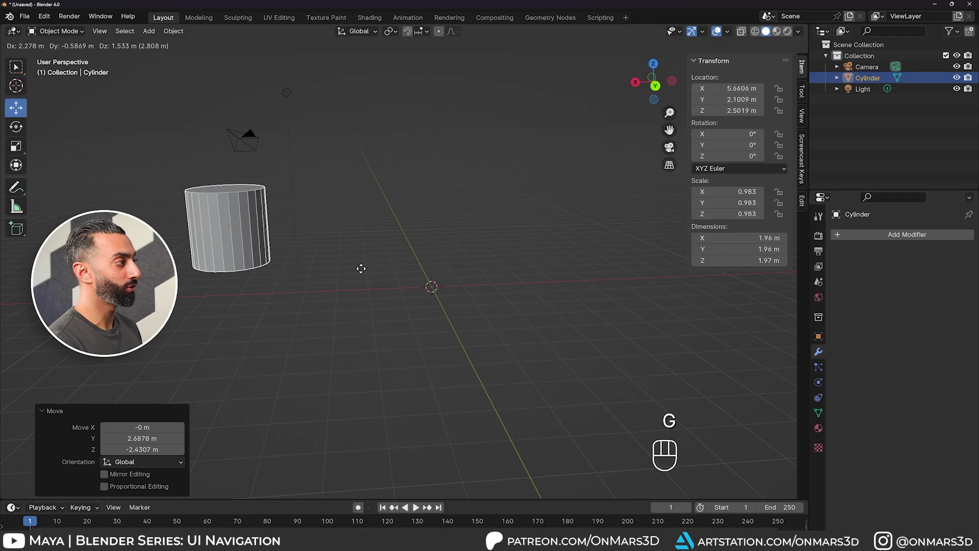
key(y)
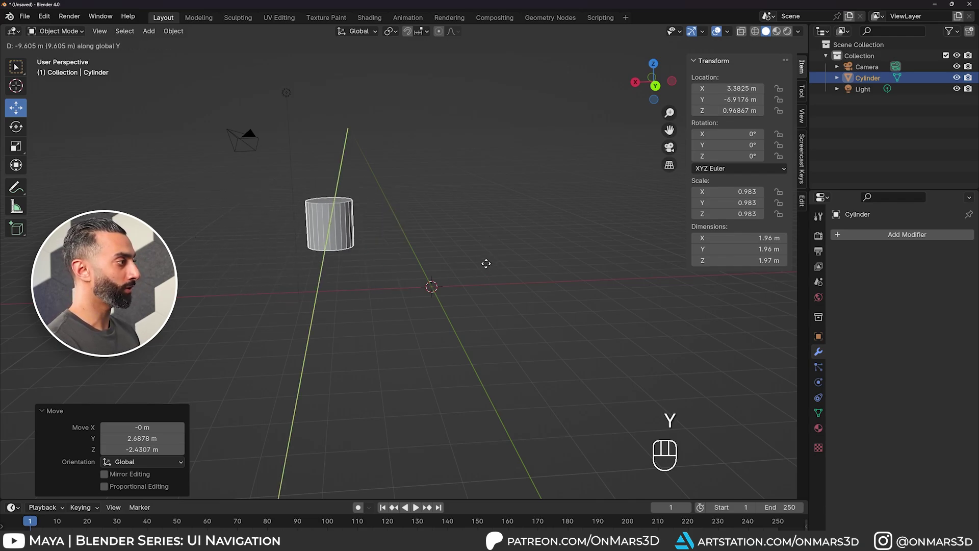
key(z)
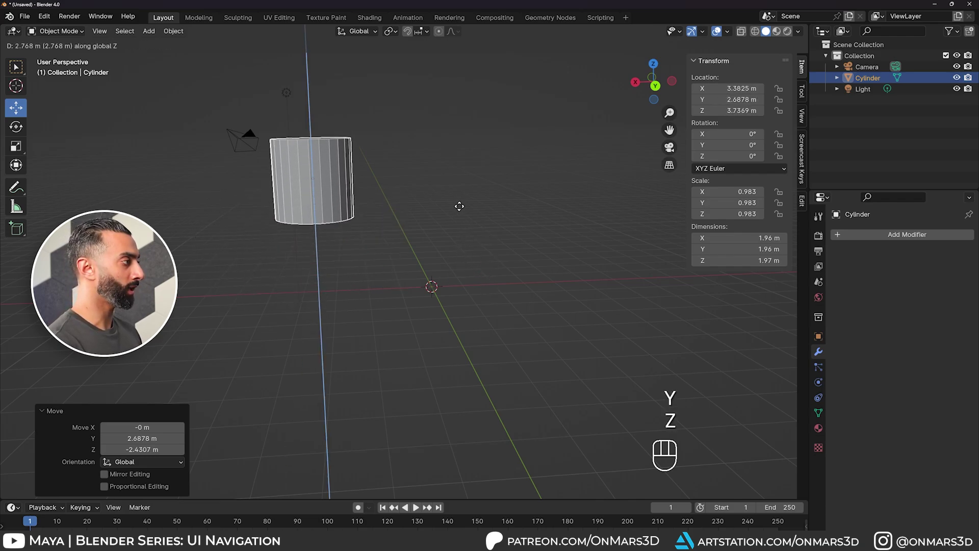
click(462, 211)
drag(541, 362, 499, 366)
key(ctrl+z)
drag(493, 322, 515, 323)
click(426, 309)
drag(433, 307, 487, 293)
click(488, 294)
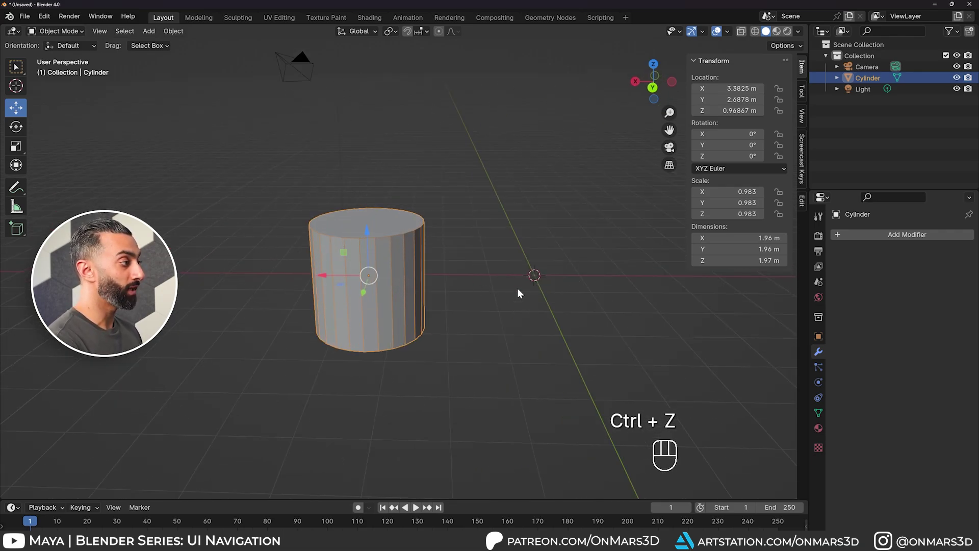